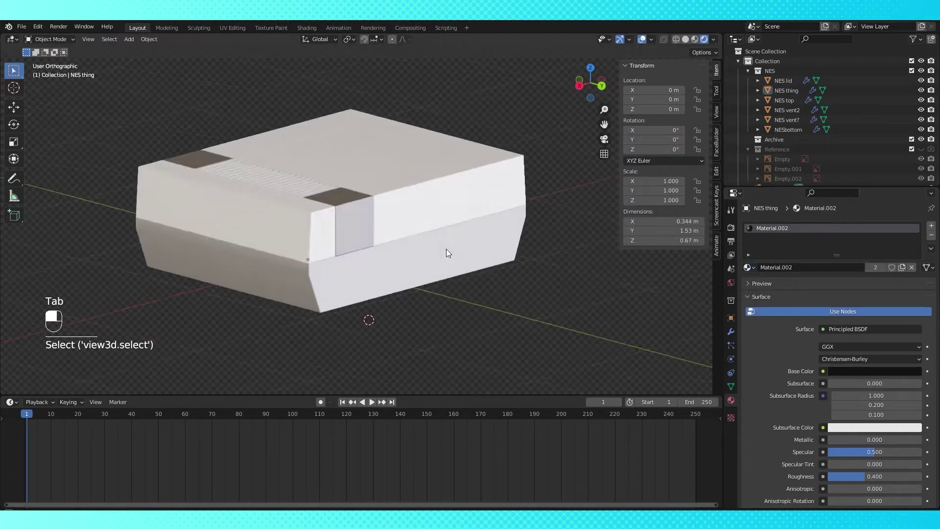
Select the NES thing object and inspect its top from above before editing
{"action": "left_click_drag", "start_coordinate": [668, 339], "coordinate": [463, 71]}
{"action": "left_click", "coordinate": [463, 70]}
{"action": "left_click_drag", "start_coordinate": [463, 71], "coordinate": [486, 159]}
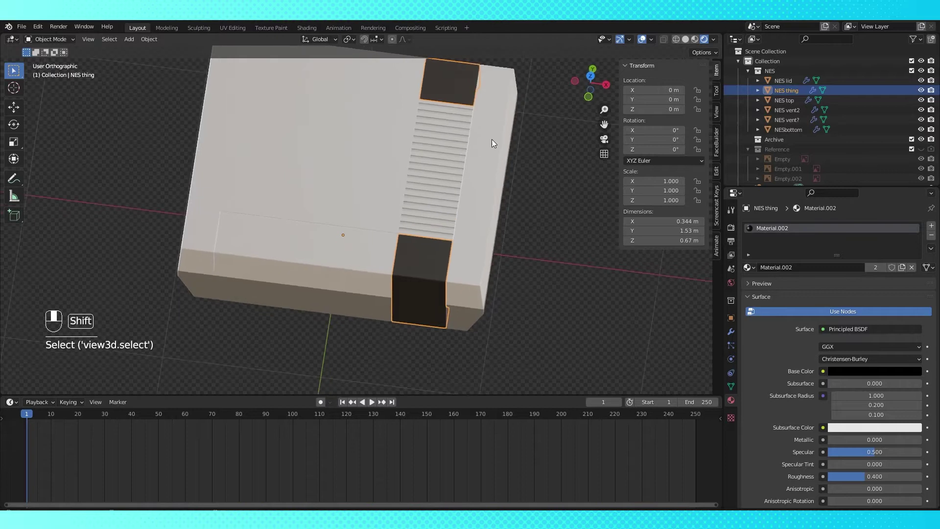
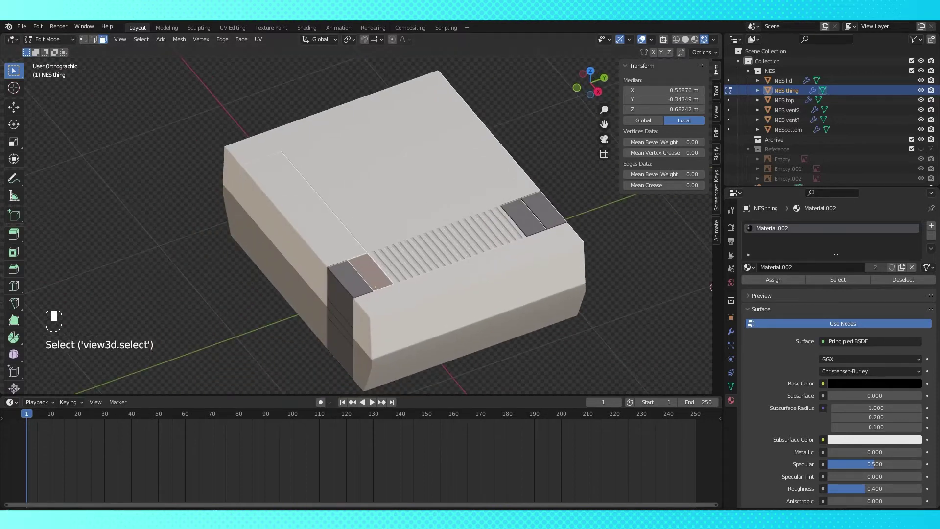
{"action": "key", "text": "y"}
{"action": "key", "text": "Escape"}
{"action": "key", "text": "Tab"}
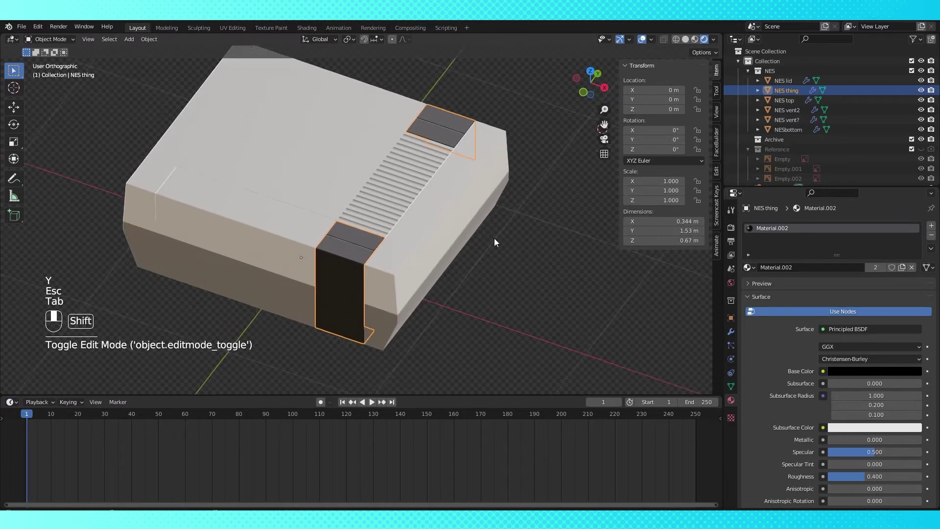
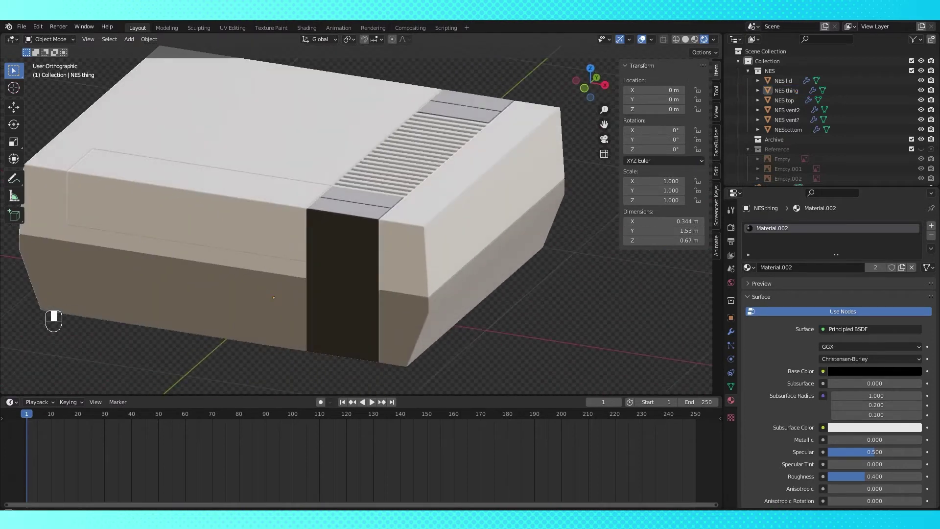
In front X-ray view, move a horizontal row of the NES thing's vertices down along Z to the reference outline
{"action": "middle_click", "coordinate": [373, 304]}
{"action": "key", "text": "KP_1"}
{"action": "left_click", "coordinate": [336, 219]}
{"action": "key", "text": "Tab"}
{"action": "left_click_drag", "start_coordinate": [337, 219], "coordinate": [923, 155]}
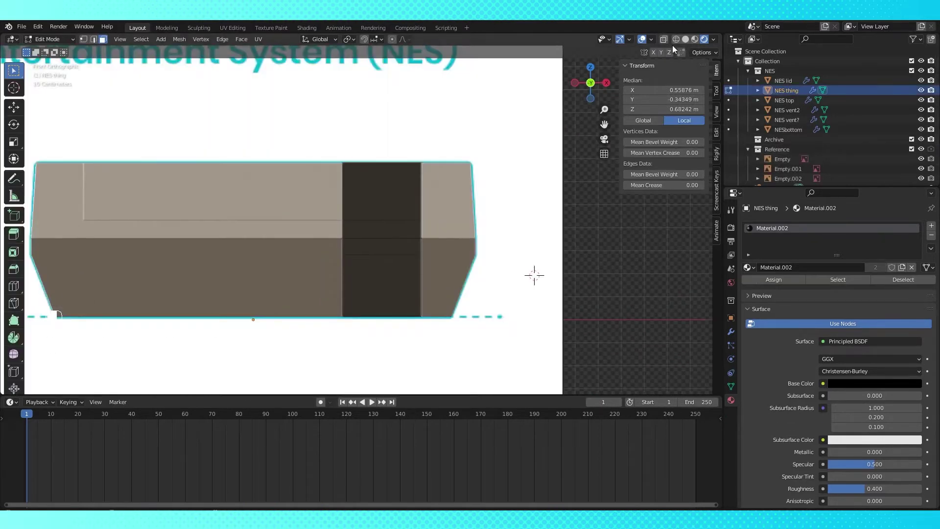
{"action": "key", "text": "Tab"}
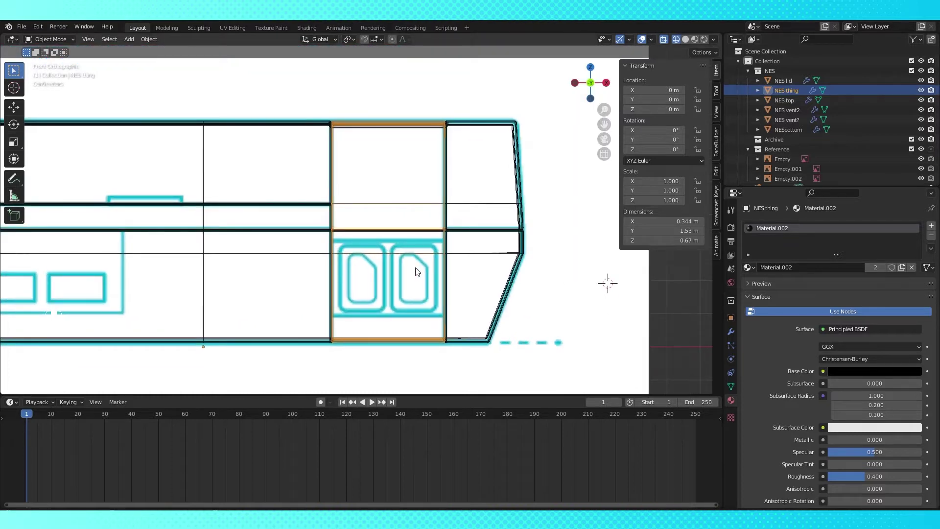
{"action": "key", "text": "Tab"}
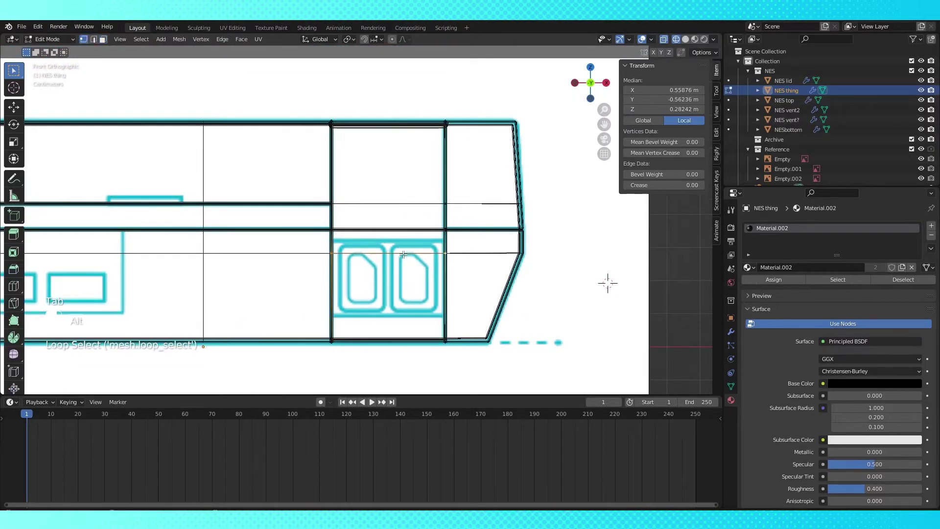
{"action": "key", "text": "g"}
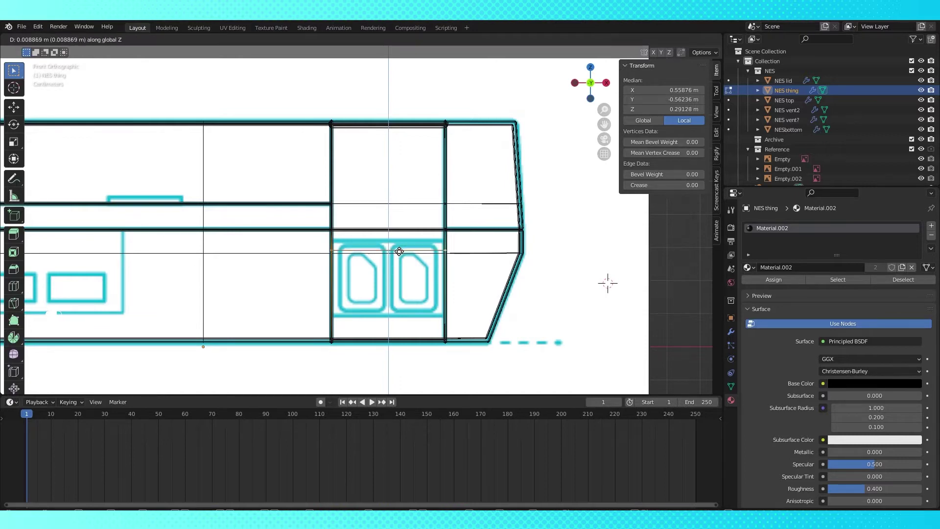
{"action": "key", "text": "ctrl+r"}
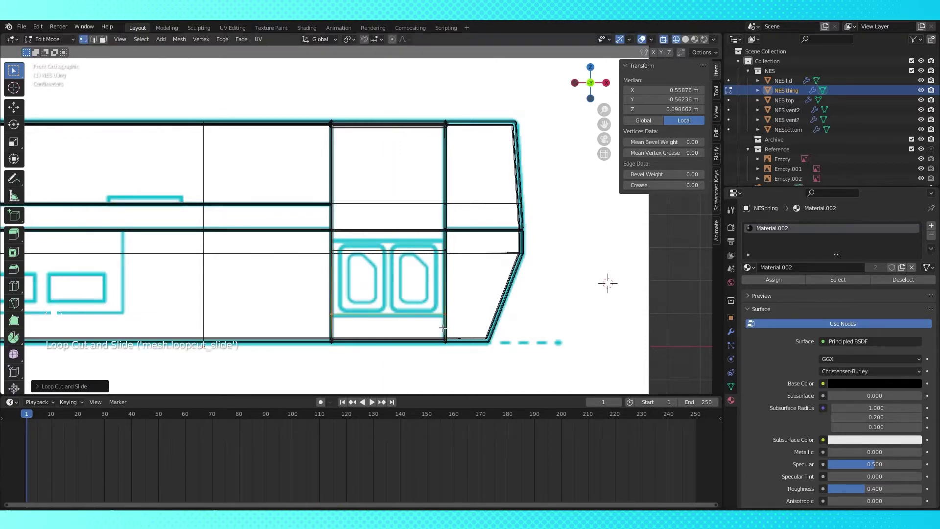
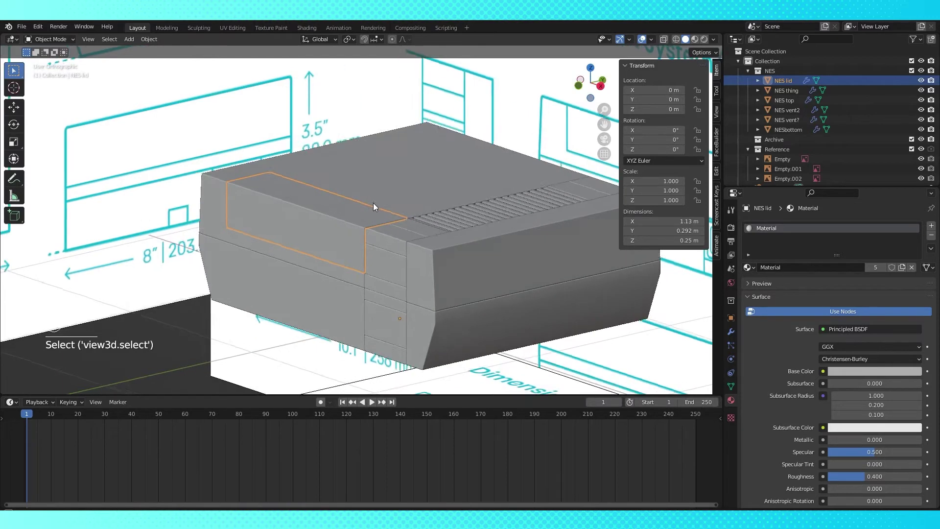
Check the lid mesh in edit mode, then set the lid's origin to its geometry
{"action": "key", "text": "Tab"}
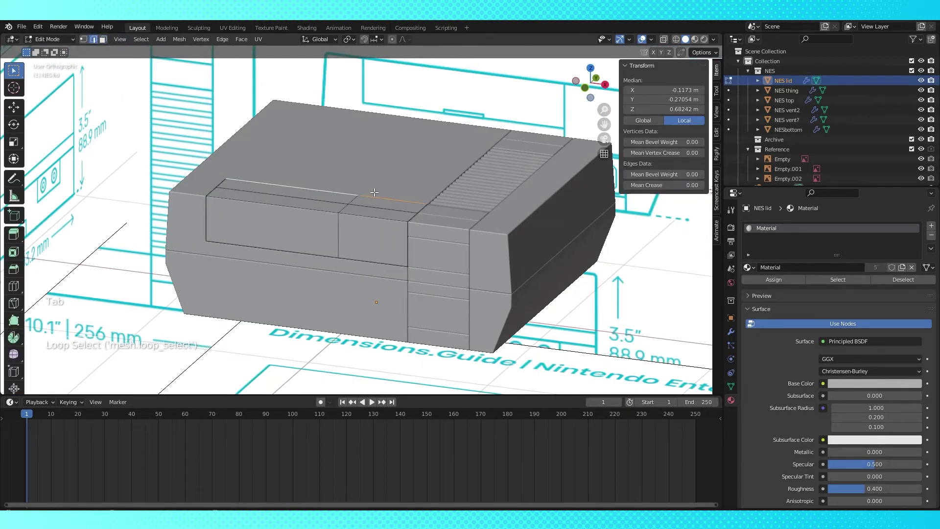
{"action": "left_click_drag", "start_coordinate": [362, 194], "coordinate": [357, 168]}
{"action": "key", "text": "shift+s"}
{"action": "key", "text": "Tab"}
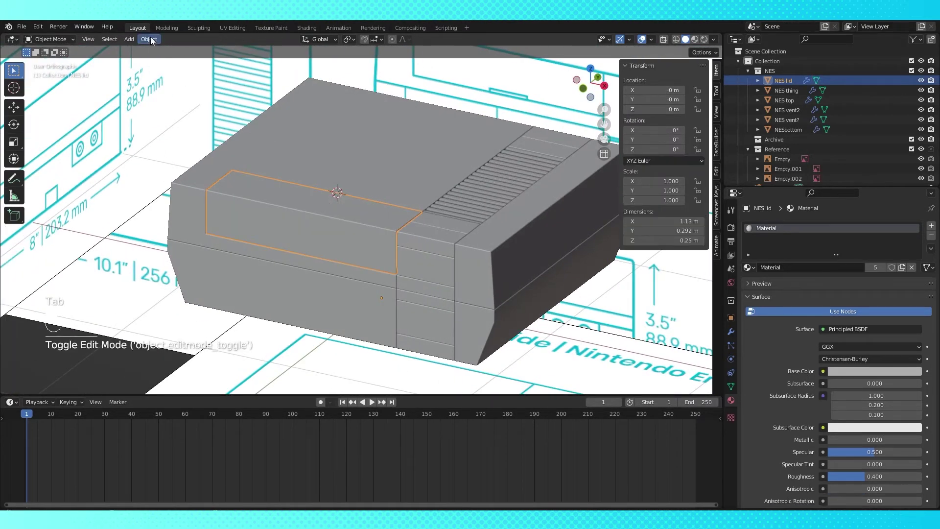
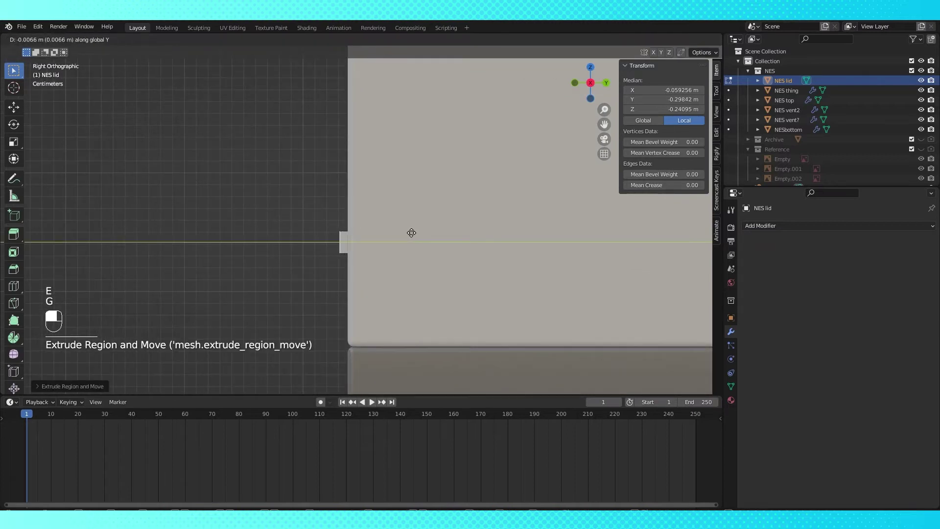
Add a Subdivision Surface modifier at viewport level 1 to the NES lid and review it from the front
{"action": "left_click_drag", "start_coordinate": [396, 221], "coordinate": [627, 307]}
{"action": "key", "text": "Tab"}
{"action": "left_click_drag", "start_coordinate": [628, 307], "coordinate": [623, 303]}
{"action": "left_click_drag", "start_coordinate": [623, 303], "coordinate": [447, 200]}
{"action": "left_click", "coordinate": [448, 200]}
{"action": "left_click_drag", "start_coordinate": [447, 200], "coordinate": [794, 231]}
{"action": "key", "text": "Tab"}
{"action": "key", "text": "Tab"}
{"action": "left_click_drag", "start_coordinate": [794, 232], "coordinate": [438, 205]}
{"action": "key", "text": "Tab"}
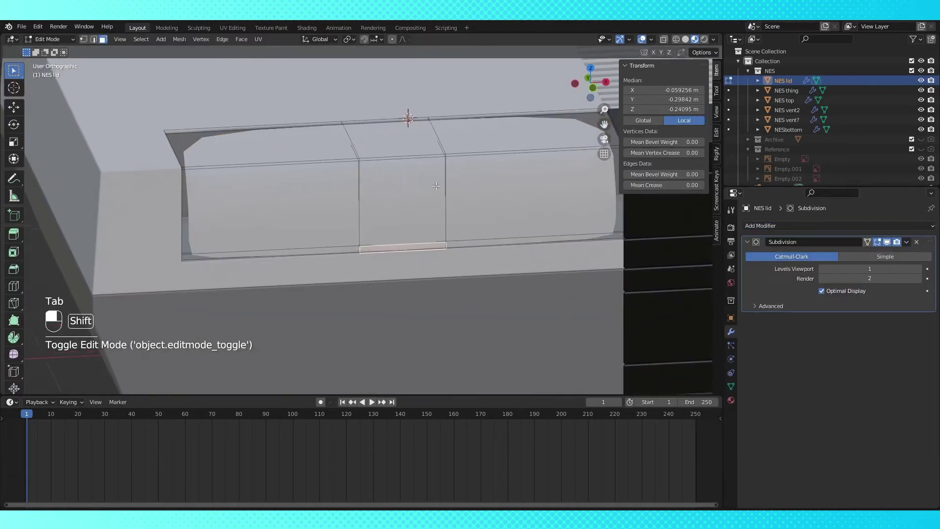
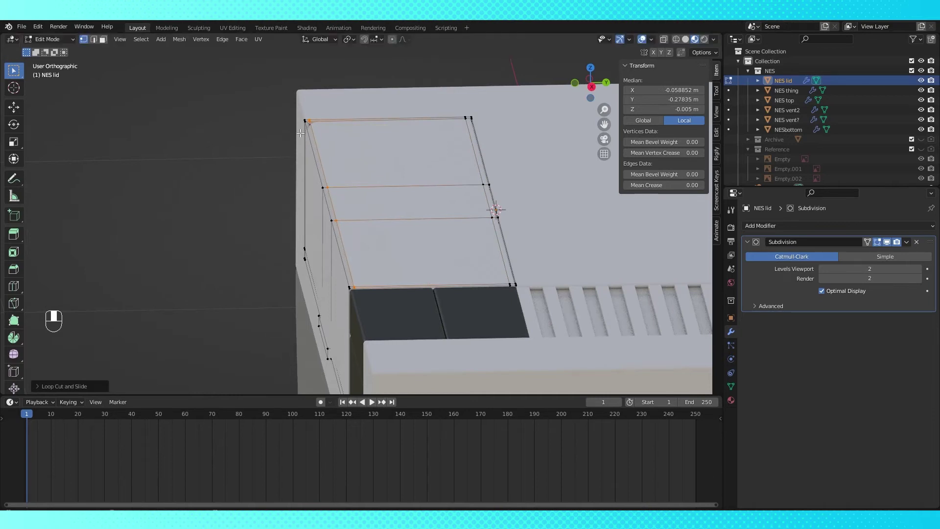
With viewport subdivision at 2, add a holding edge loop near the lid's border and check the smoothing
{"action": "key", "text": "ctrl+r"}
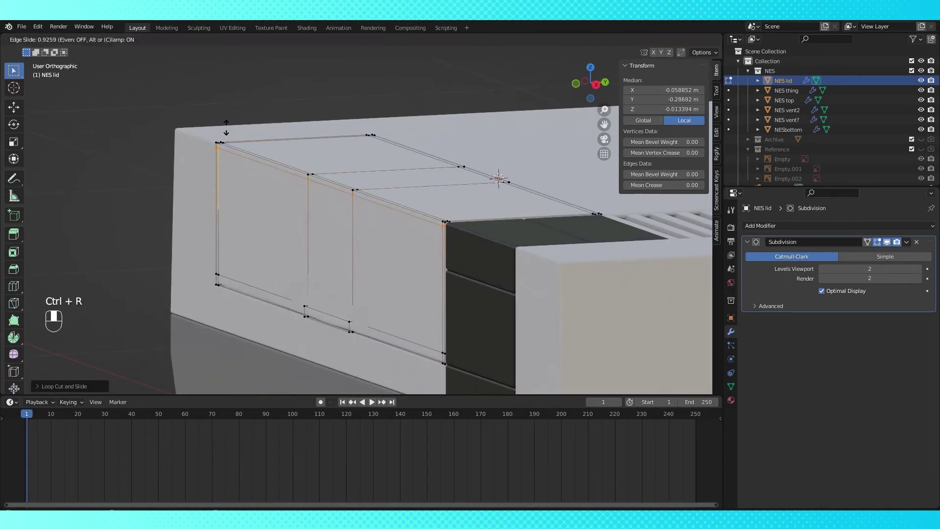
{"action": "key", "text": "Tab"}
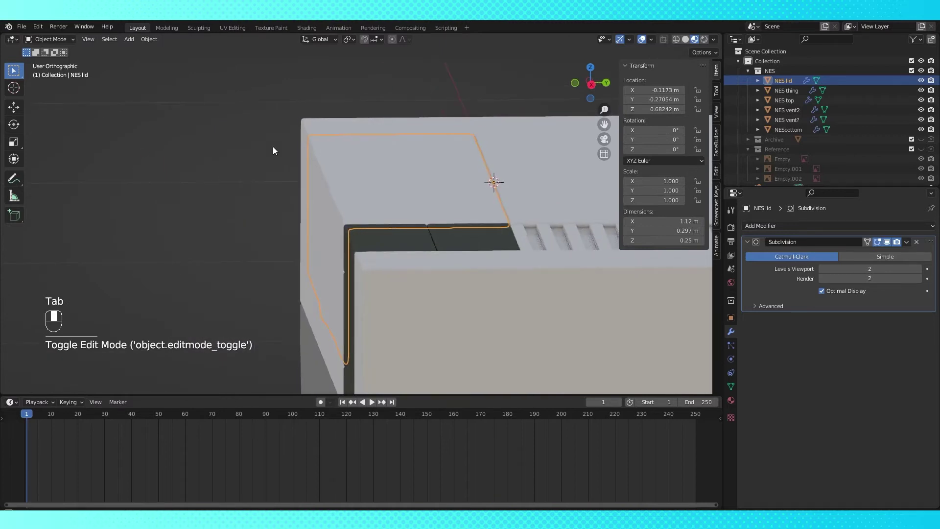
{"action": "key", "text": "Tab"}
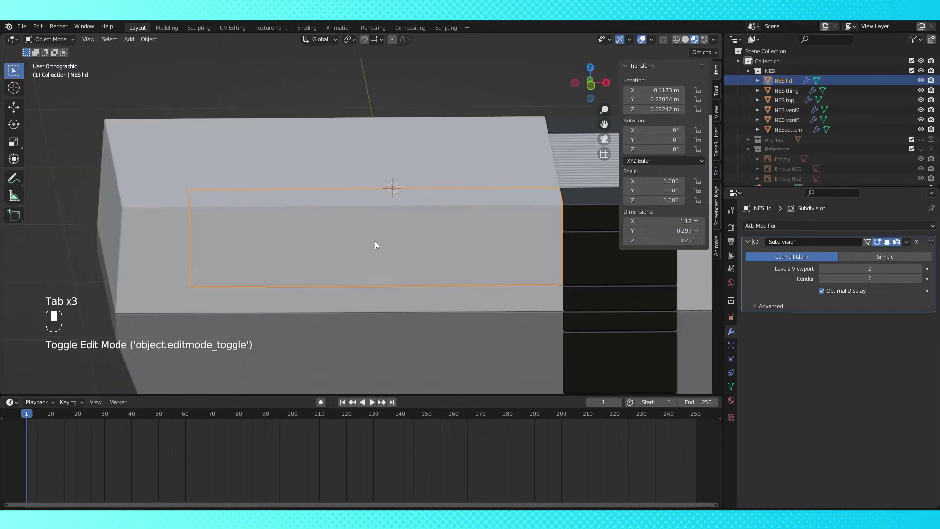
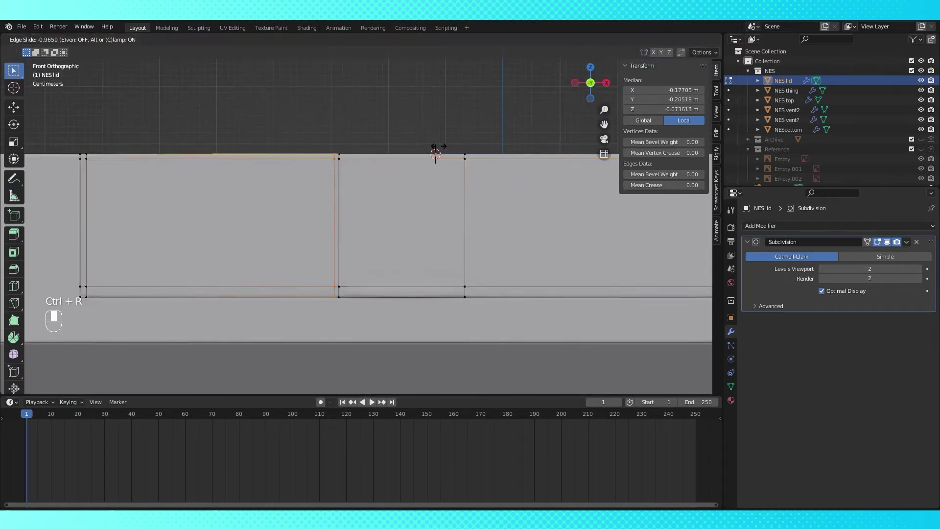
{"action": "key", "text": "ctrl+r"}
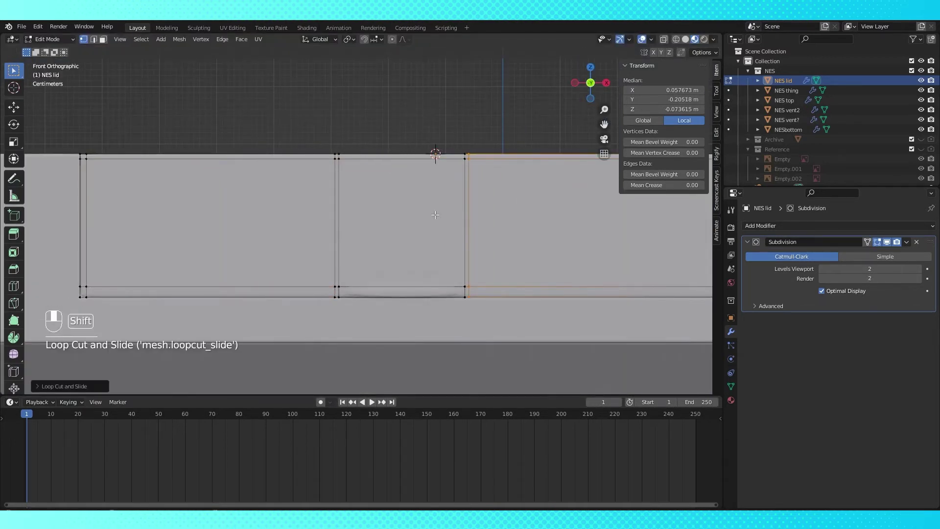
Add further holding edge loops along the lid's other borders, checking from top view
{"action": "key", "text": "KP_8"}
{"action": "key", "text": "KP_7"}
{"action": "key", "text": "ctrl+r"}
{"action": "key", "text": "ctrl+r"}
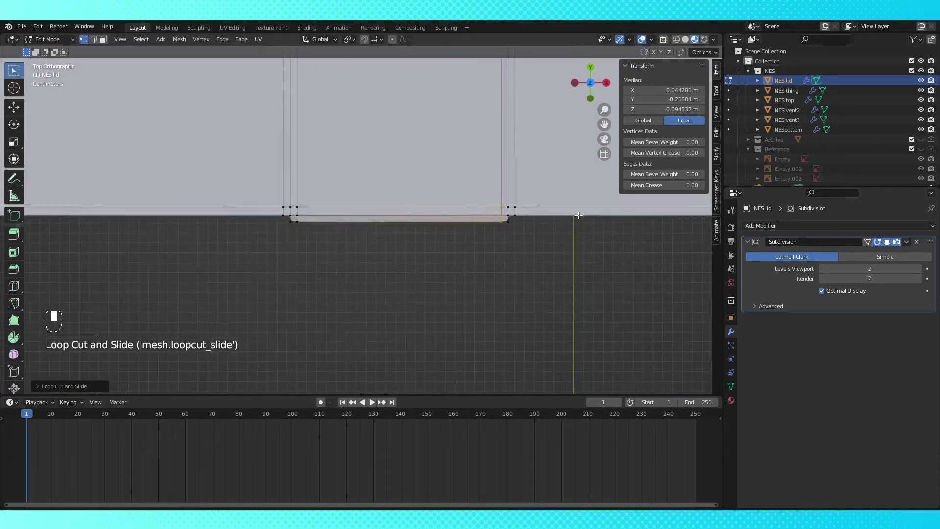
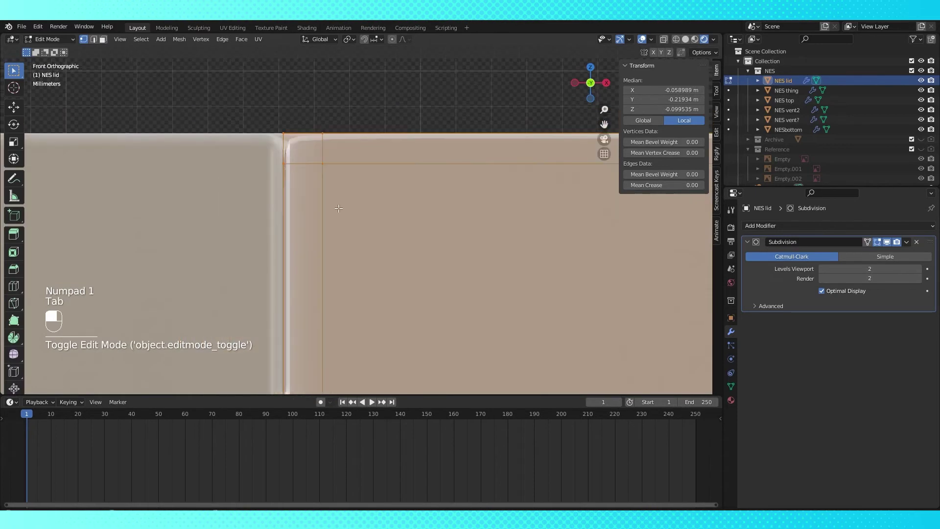
{"action": "key", "text": "Tab"}
{"action": "key", "text": "Tab"}
{"action": "key", "text": "Tab"}
{"action": "key", "text": "Tab"}
{"action": "key", "text": "ctrl+i"}
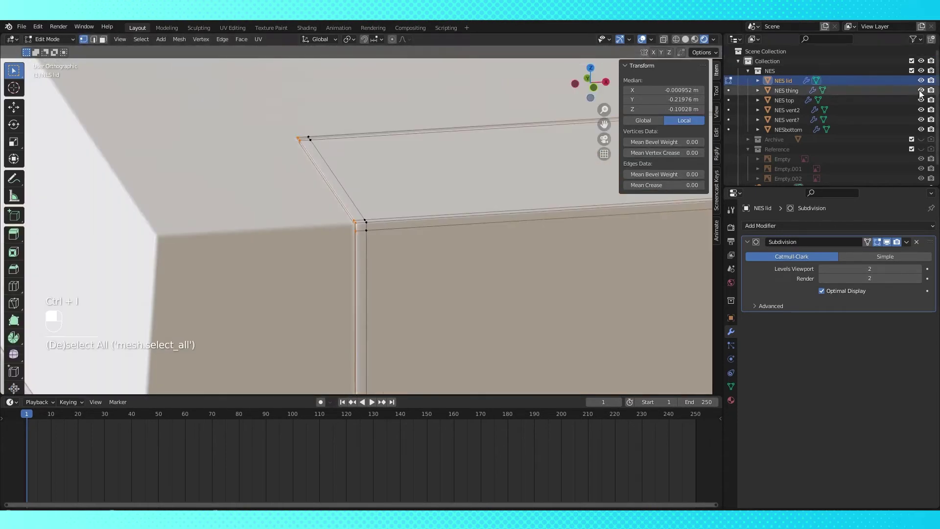
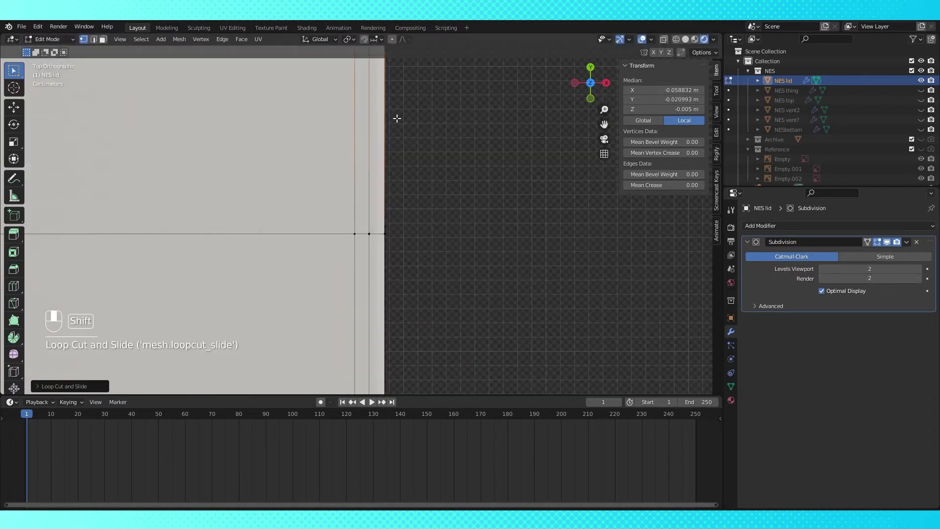
Insert a holding loop cut close to the lid's rear corner and slide it toward the edge
{"action": "key", "text": "ctrl+r"}
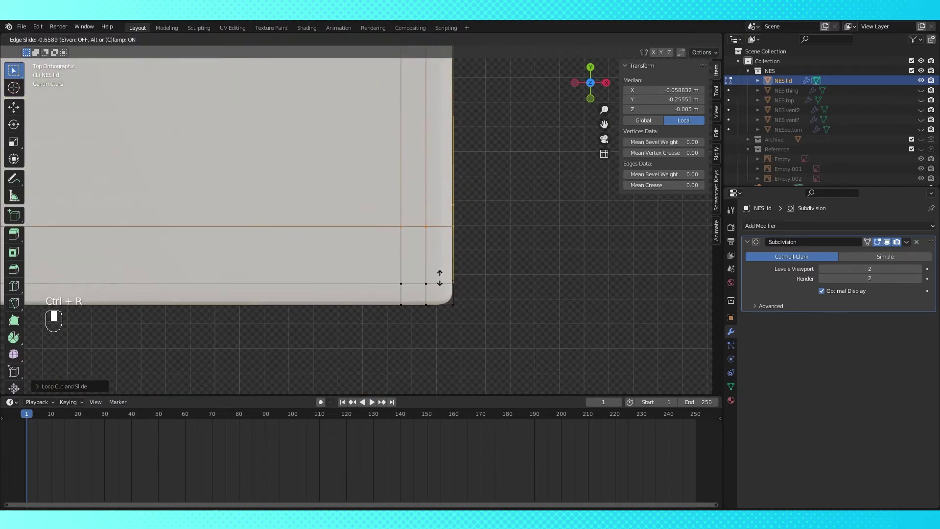
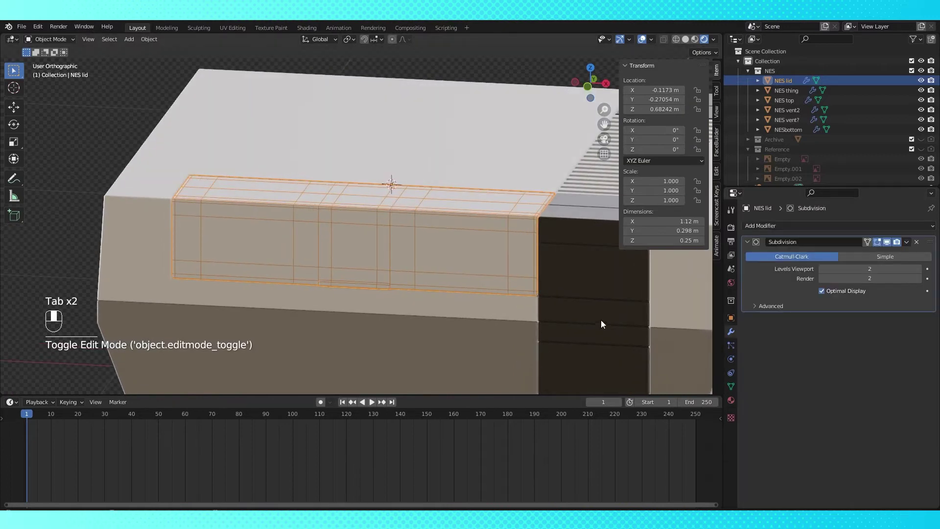
Untick Optimal Display and add a Planar Decimate modifier with a 0.01° angle limit to the lid
{"action": "left_click", "coordinate": [823, 296]}
{"action": "middle_click", "coordinate": [823, 296]}
{"action": "left_click_drag", "start_coordinate": [105, 108], "coordinate": [143, 172]}
{"action": "left_click_drag", "start_coordinate": [143, 171], "coordinate": [825, 229]}
{"action": "left_click_drag", "start_coordinate": [825, 229], "coordinate": [903, 338]}
{"action": "left_click_drag", "start_coordinate": [904, 338], "coordinate": [890, 325]}
{"action": "left_click", "coordinate": [890, 325]}
{"action": "left_click_drag", "start_coordinate": [842, 442], "coordinate": [387, 226]}
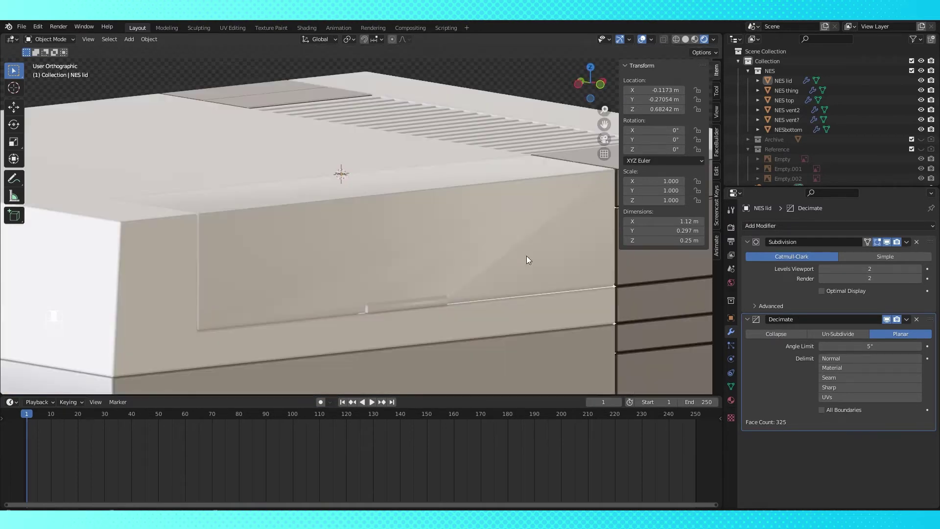
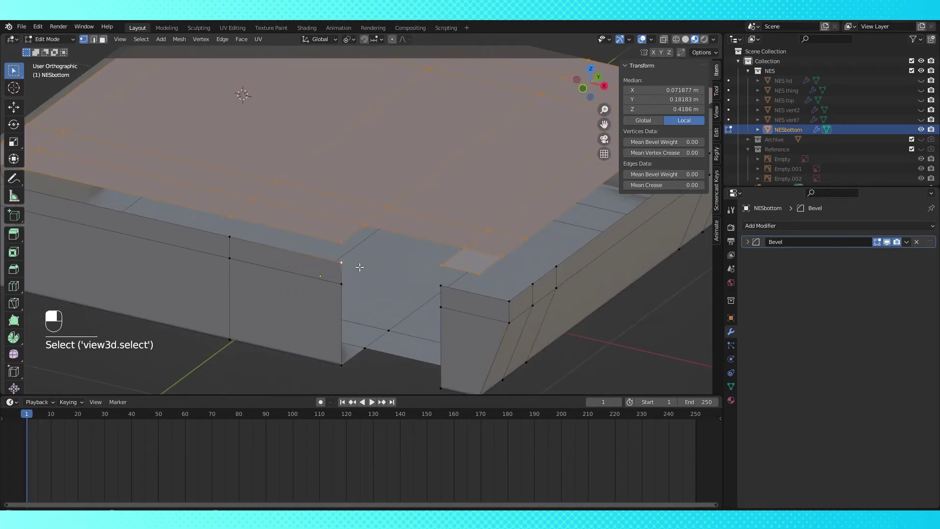
Lower the bottom shell's top faces into the base and delete its extra vertices
{"action": "key", "text": "s"}
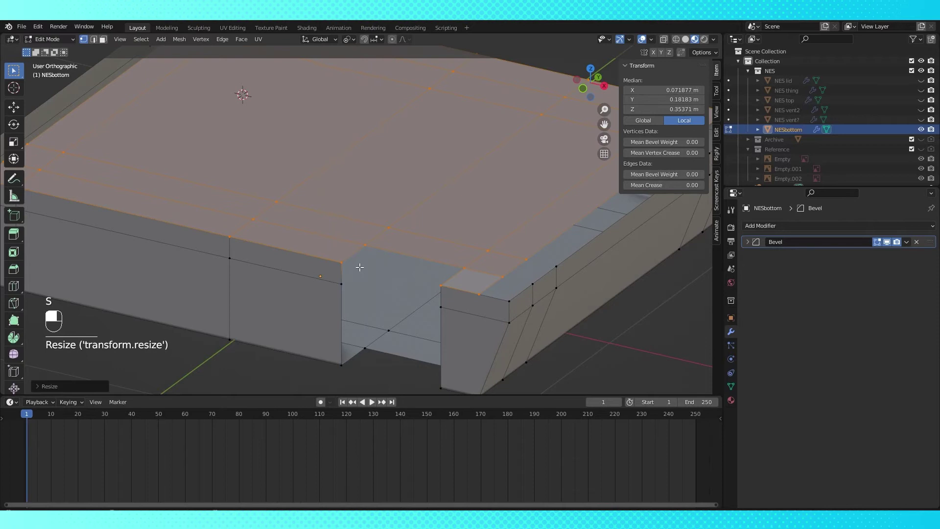
{"action": "middle_click", "coordinate": [401, 277]}
{"action": "right_click", "coordinate": [400, 278]}
{"action": "key", "text": "x"}
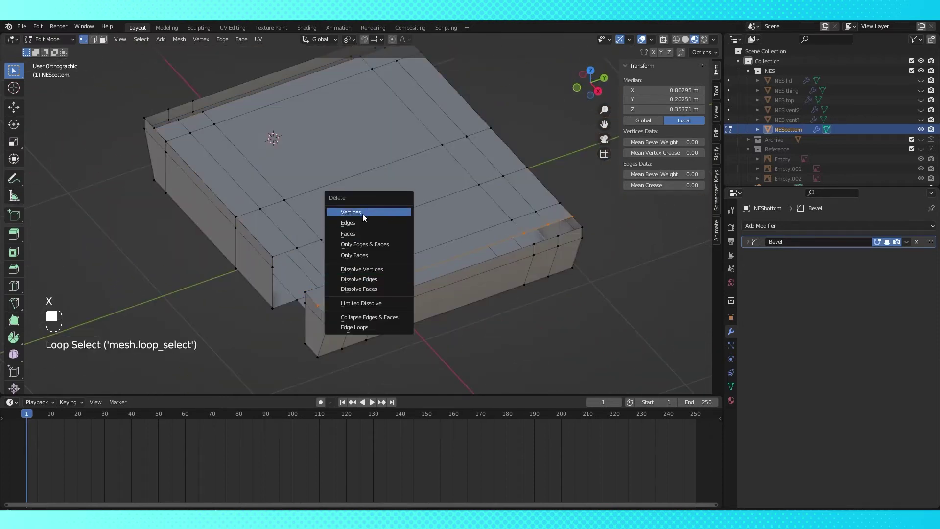
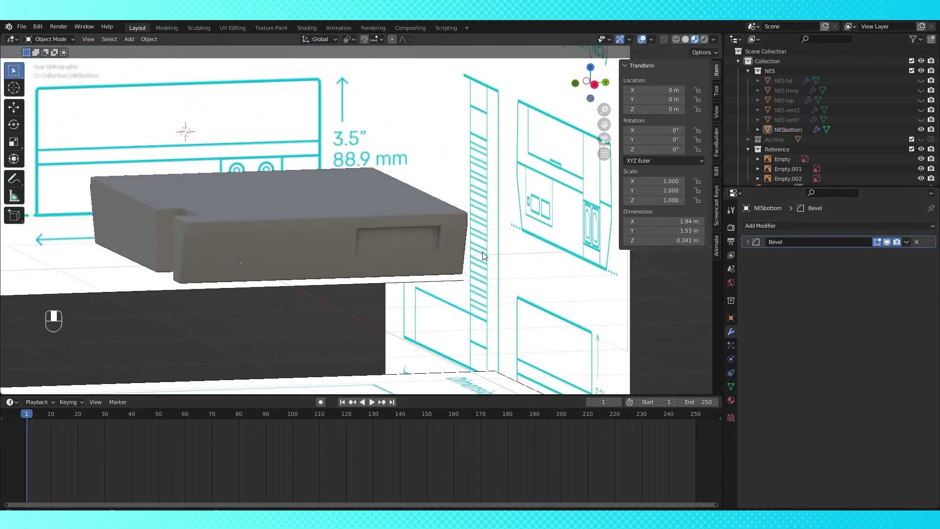
Unhide all NES parts and add a cube named Boolean beside the bottom shell as a cutter
{"action": "left_click_drag", "start_coordinate": [410, 244], "coordinate": [407, 232]}
{"action": "left_click_drag", "start_coordinate": [438, 246], "coordinate": [928, 153]}
{"action": "left_click_drag", "start_coordinate": [929, 153], "coordinate": [404, 243]}
{"action": "key", "text": "KP_3"}
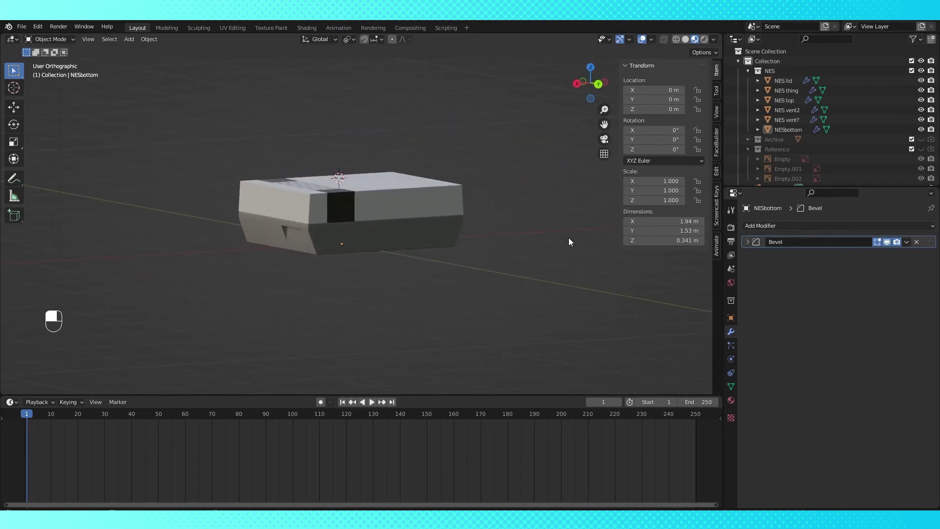
{"action": "middle_click", "coordinate": [369, 239]}
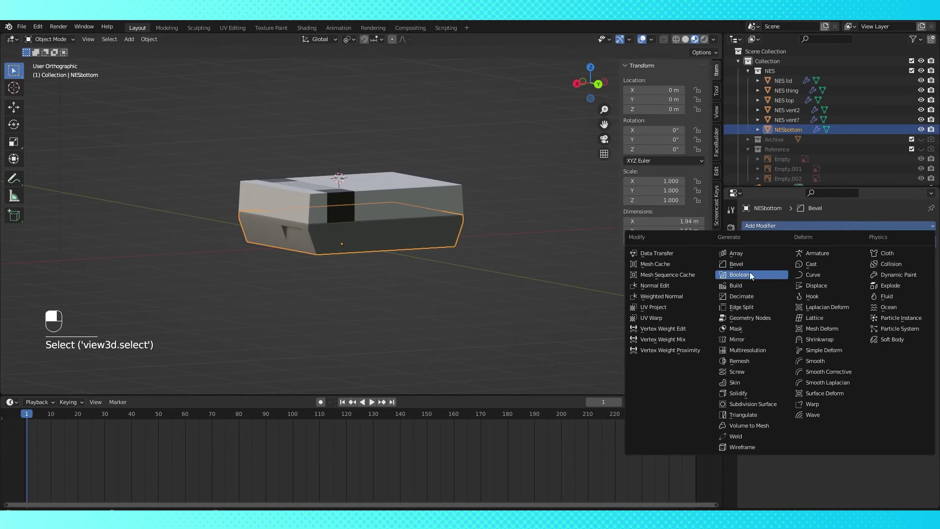
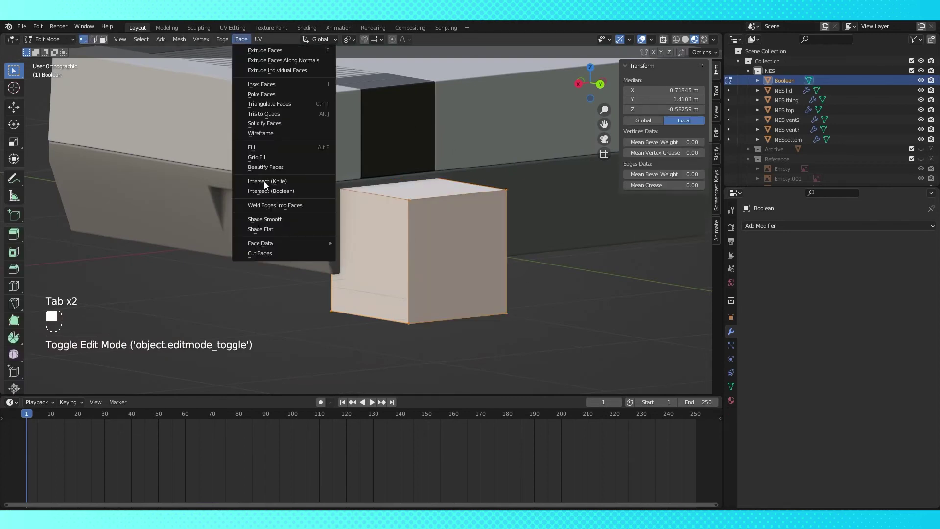
Give NESbottom a Difference Boolean modifier using the Boolean cube with the Fast solver, and hide the cube
{"action": "key", "text": "Tab"}
{"action": "middle_click", "coordinate": [494, 369]}
{"action": "left_click_drag", "start_coordinate": [494, 368], "coordinate": [917, 296]}
{"action": "middle_click", "coordinate": [437, 243]}
{"action": "right_click", "coordinate": [436, 243]}
{"action": "left_click_drag", "start_coordinate": [918, 296], "coordinate": [843, 313]}
{"action": "left_click_drag", "start_coordinate": [843, 313], "coordinate": [346, 254]}
{"action": "left_click_drag", "start_coordinate": [346, 254], "coordinate": [925, 83]}
{"action": "left_click", "coordinate": [924, 84]}
{"action": "left_click_drag", "start_coordinate": [858, 128], "coordinate": [395, 268]}
{"action": "left_click", "coordinate": [394, 268]}
{"action": "left_click_drag", "start_coordinate": [394, 268], "coordinate": [438, 236]}
Check the bottom shell's cut mesh, then reselect and show the Boolean cube
{"action": "key", "text": "Tab"}
{"action": "key", "text": "Tab"}
{"action": "left_click_drag", "start_coordinate": [616, 345], "coordinate": [617, 341]}
{"action": "key", "text": "Tab"}
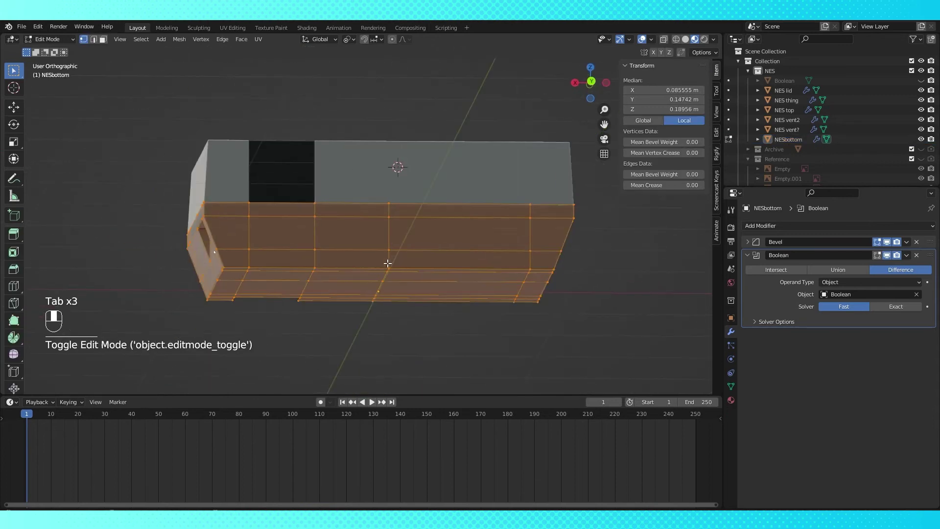
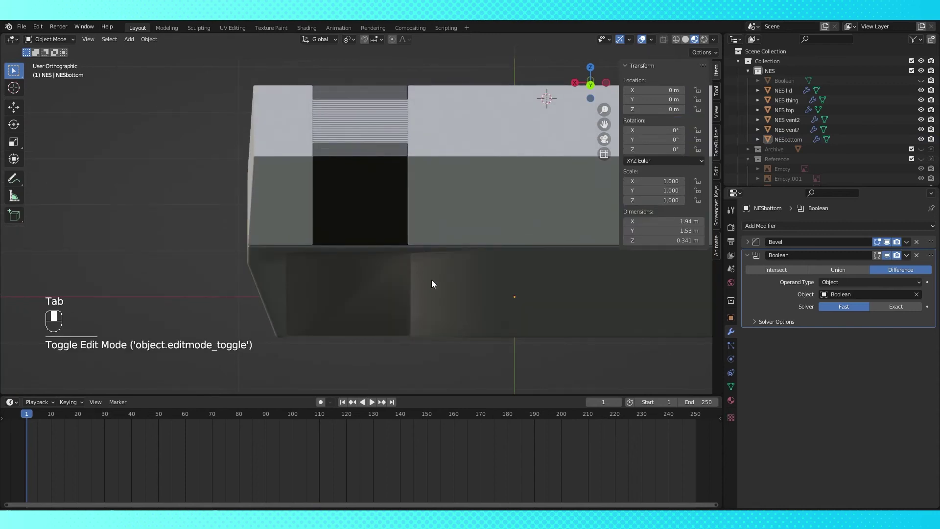
{"action": "key", "text": "Tab"}
{"action": "key", "text": "Tab"}
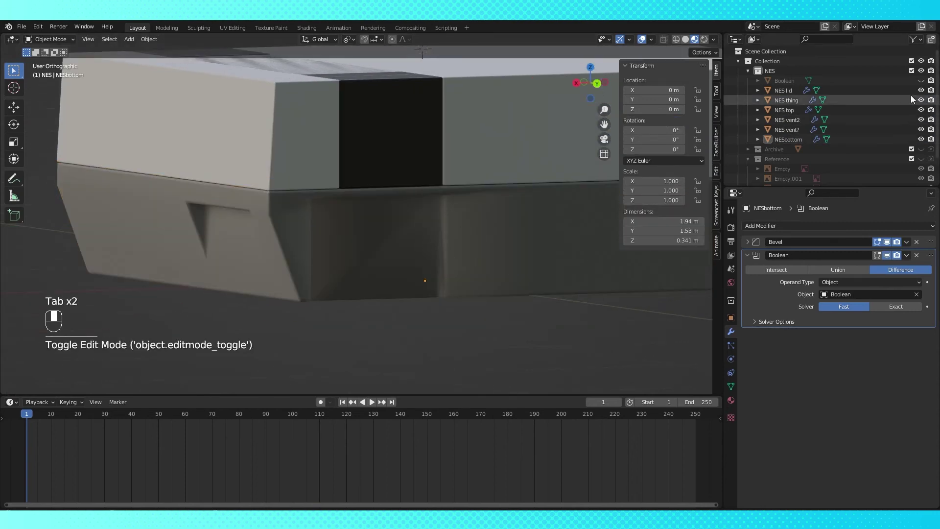
{"action": "left_click", "coordinate": [924, 83]}
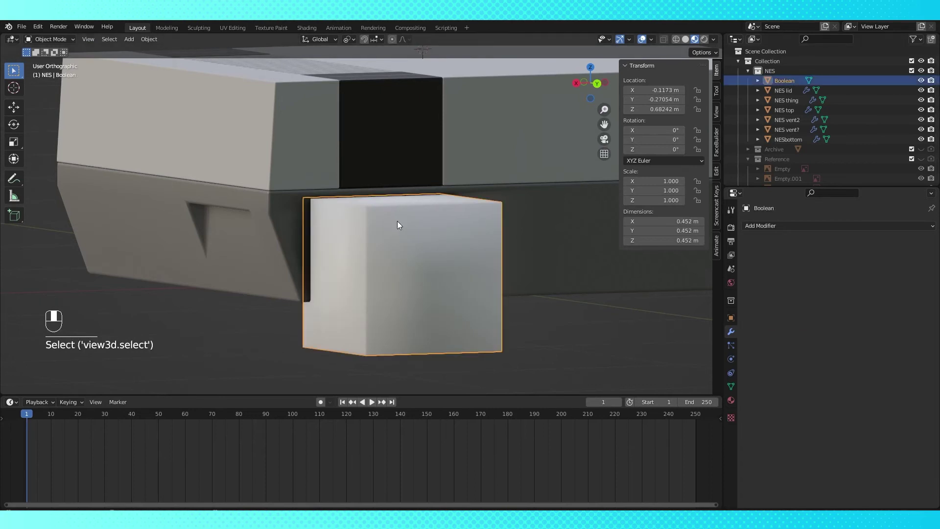
Lower the Boolean cube along Z to set the recess depth
{"action": "key", "text": "g"}
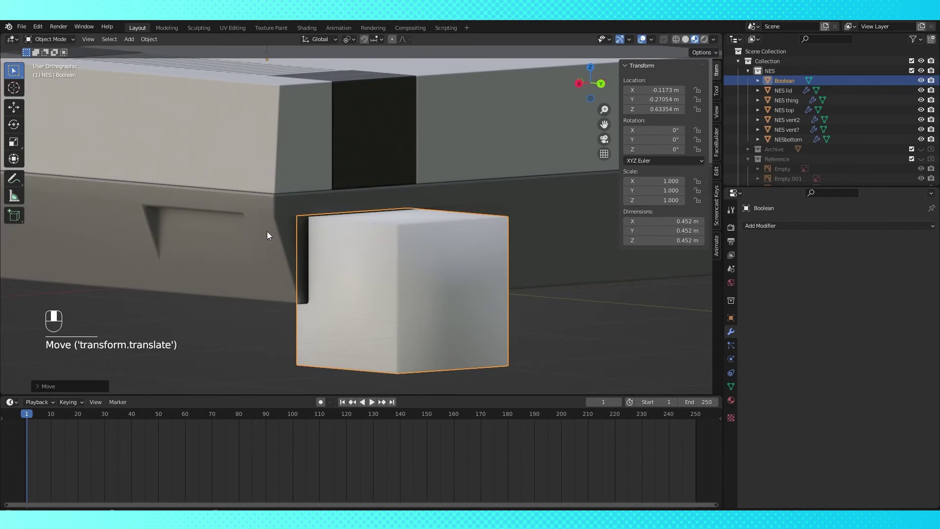
{"action": "key", "text": "Tab"}
{"action": "key", "text": "Tab"}
{"action": "key", "text": "Tab"}
{"action": "key", "text": "Tab"}
{"action": "key", "text": "g"}
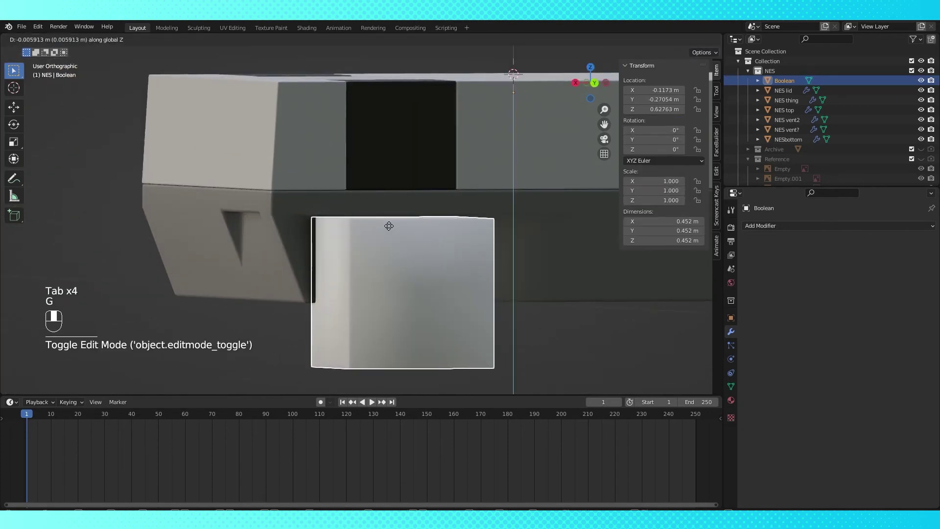
{"action": "key", "text": "Tab"}
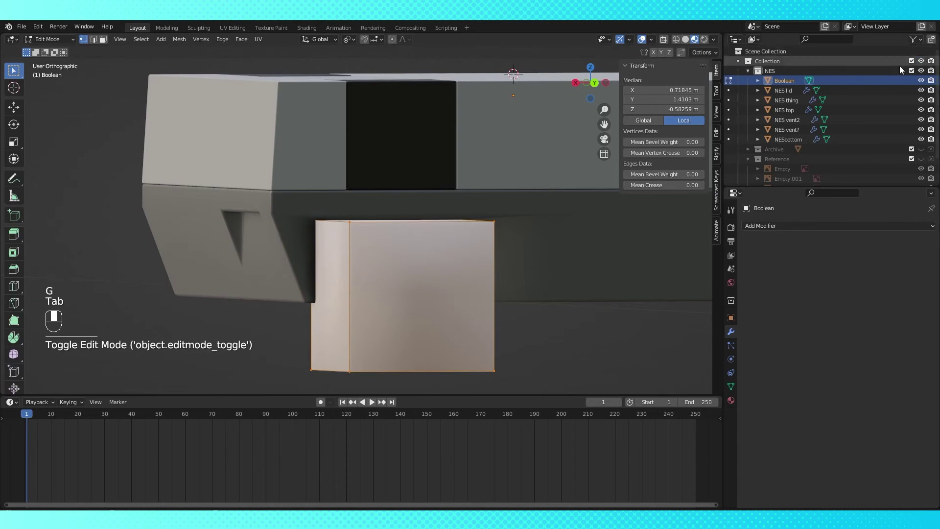
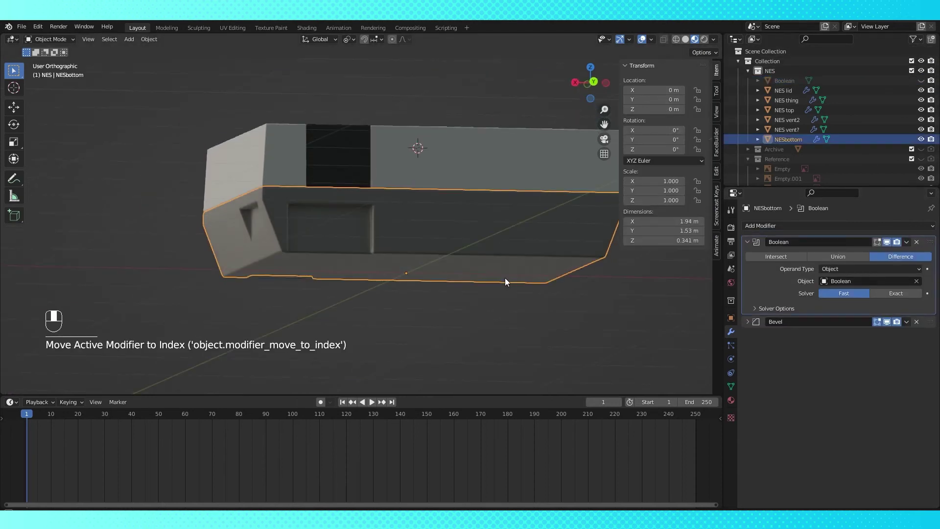
Move Boolean above Bevel in the stack, widen the cutter to 0.48 m along X and hide it
{"action": "left_click_drag", "start_coordinate": [476, 264], "coordinate": [401, 284]}
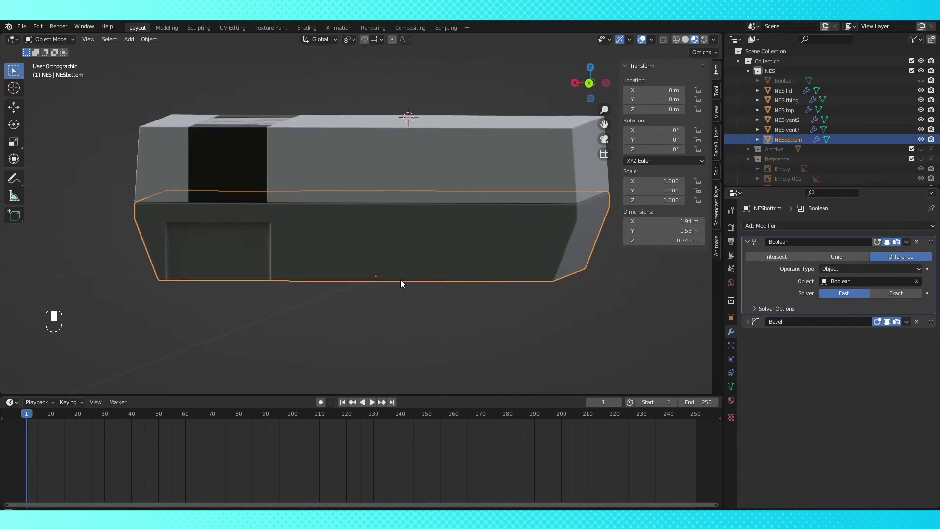
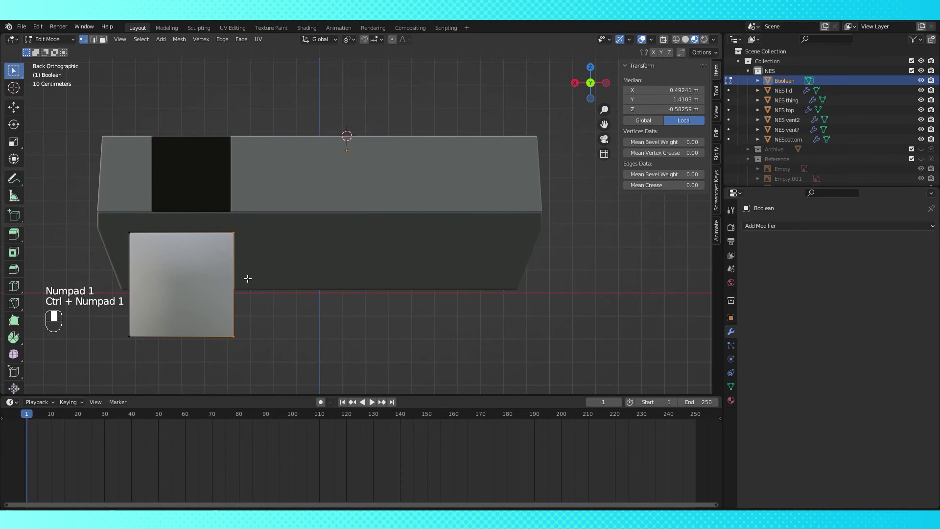
{"action": "key", "text": "g"}
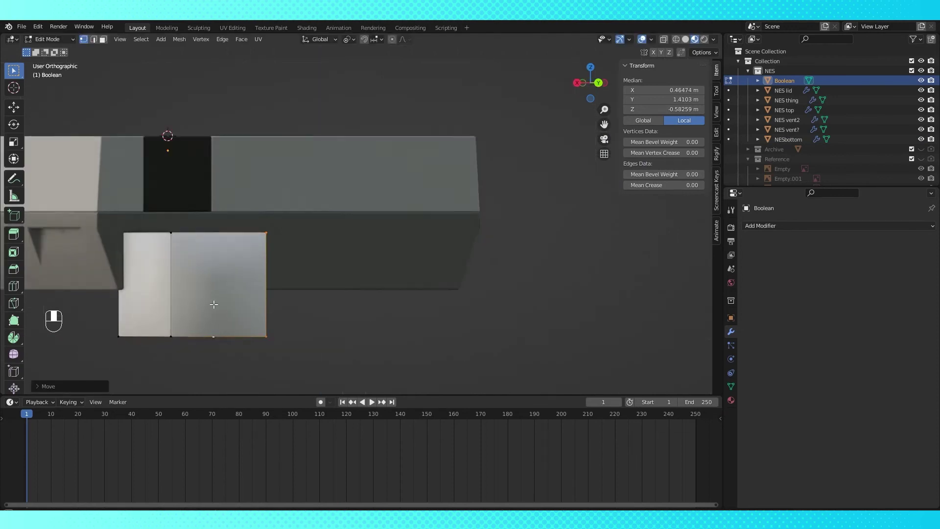
{"action": "key", "text": "ctrl+KP_1"}
{"action": "middle_click", "coordinate": [922, 84]}
{"action": "key", "text": "Tab"}
{"action": "middle_click", "coordinate": [462, 338]}
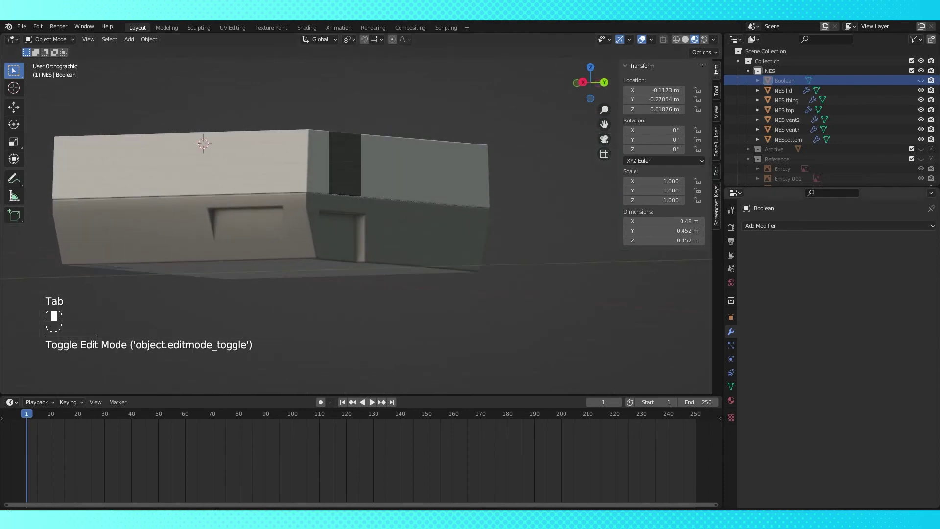
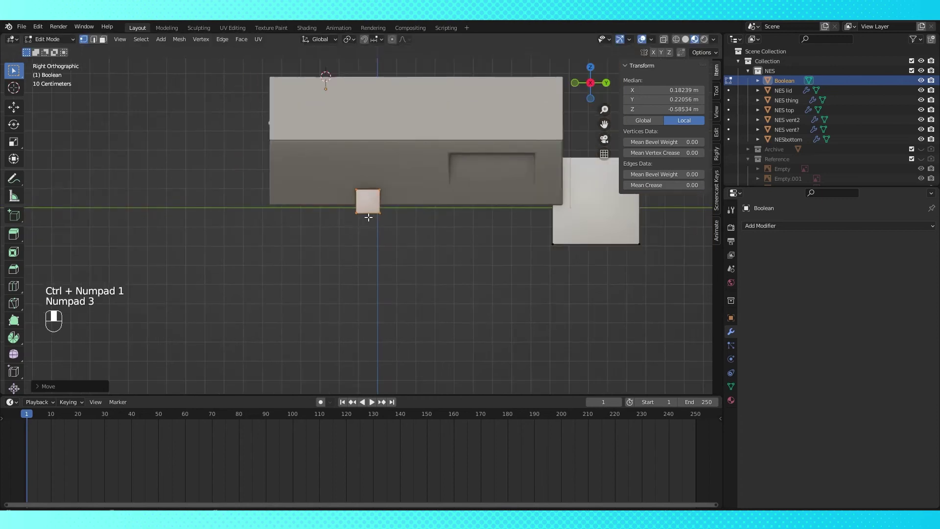
Slide the small cutter block along Y until it sits beneath the shell's side
{"action": "key", "text": "g"}
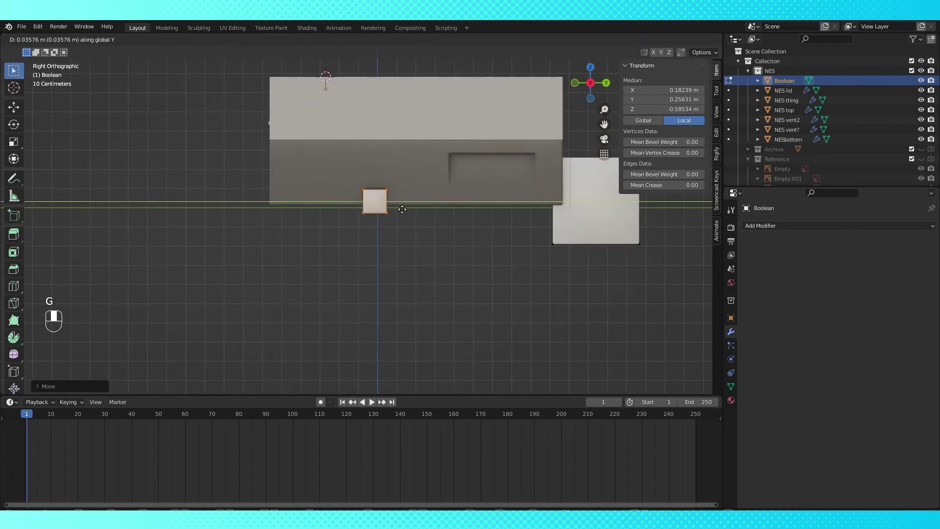
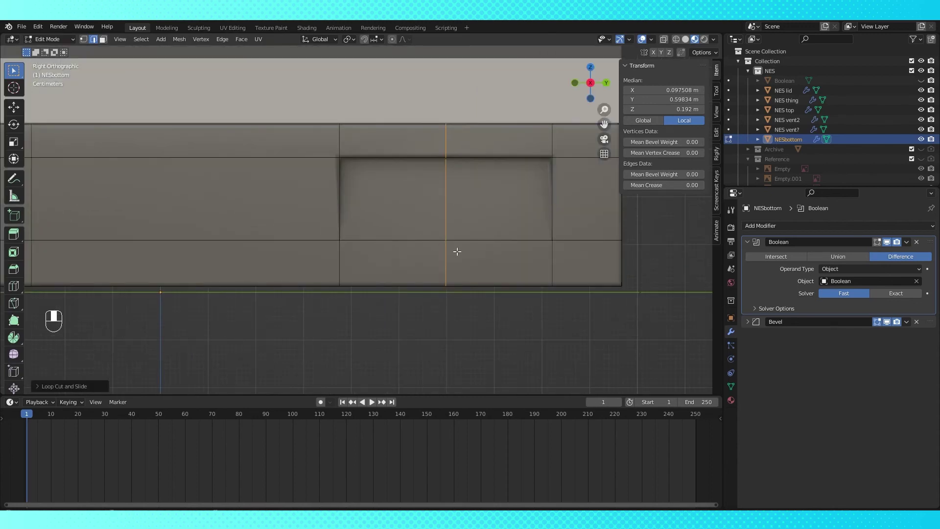
Slide a new edge loop across the side recess, then add several parallel vertical cuts for the vents
{"action": "key", "text": "ctrl+shift+r"}
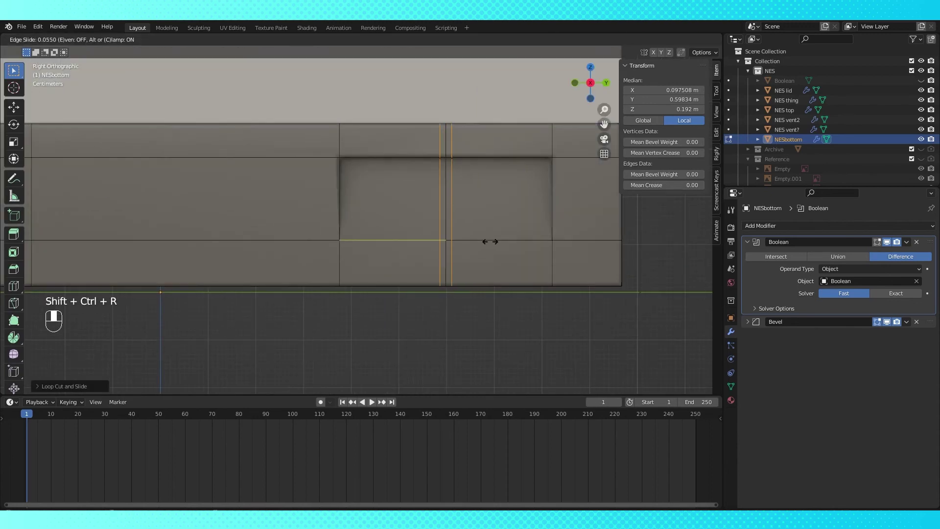
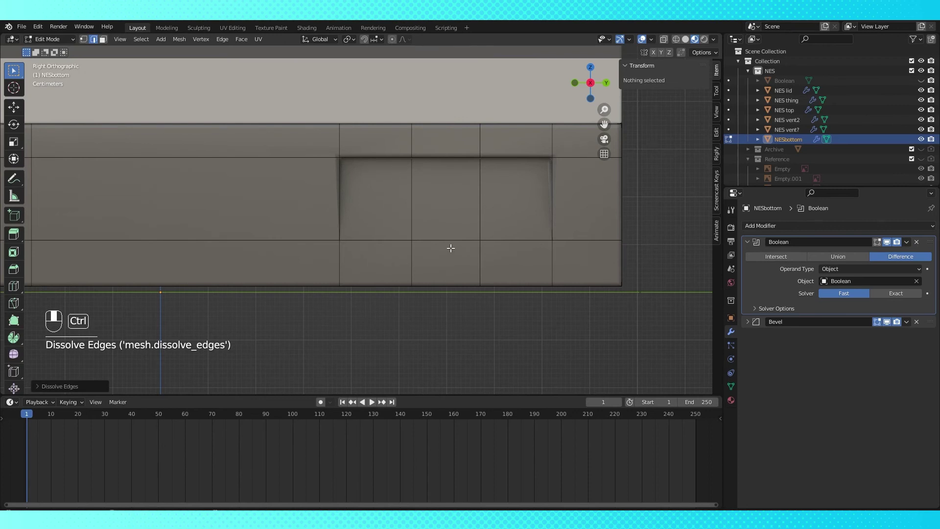
{"action": "key", "text": "ctrl+r"}
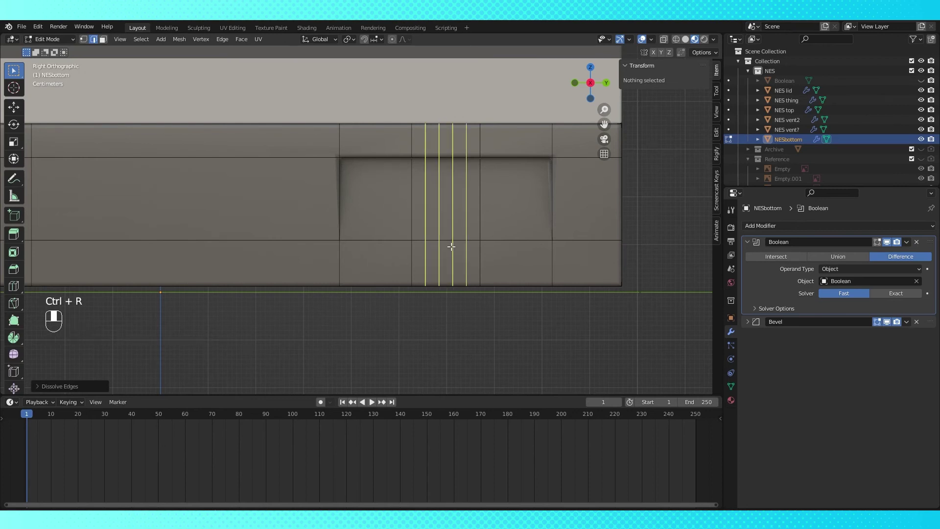
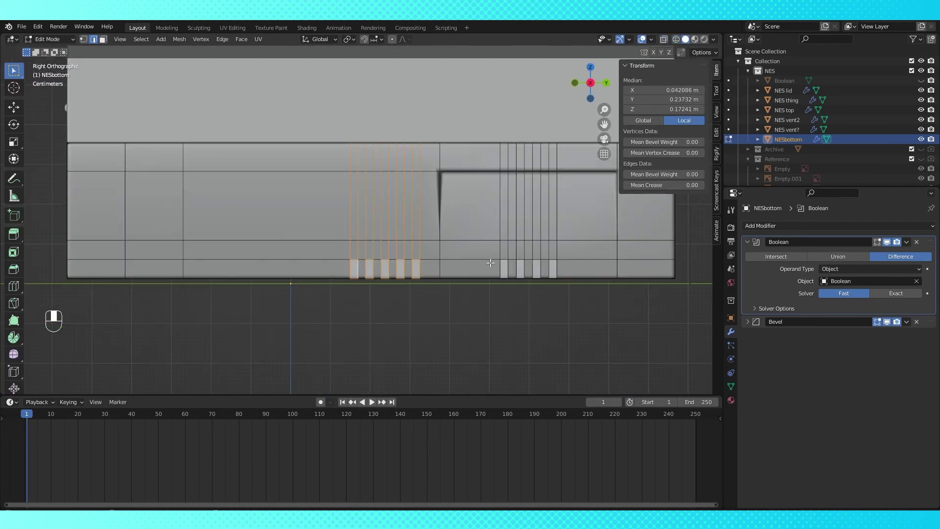
Push the vent faces inward along Y to form slots, leave Edit Mode, and view in Material Preview
{"action": "key", "text": "g"}
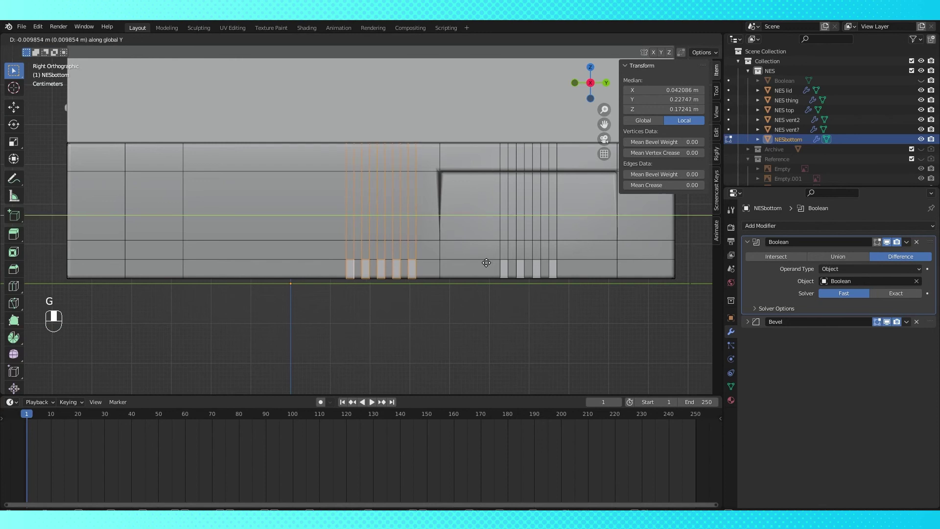
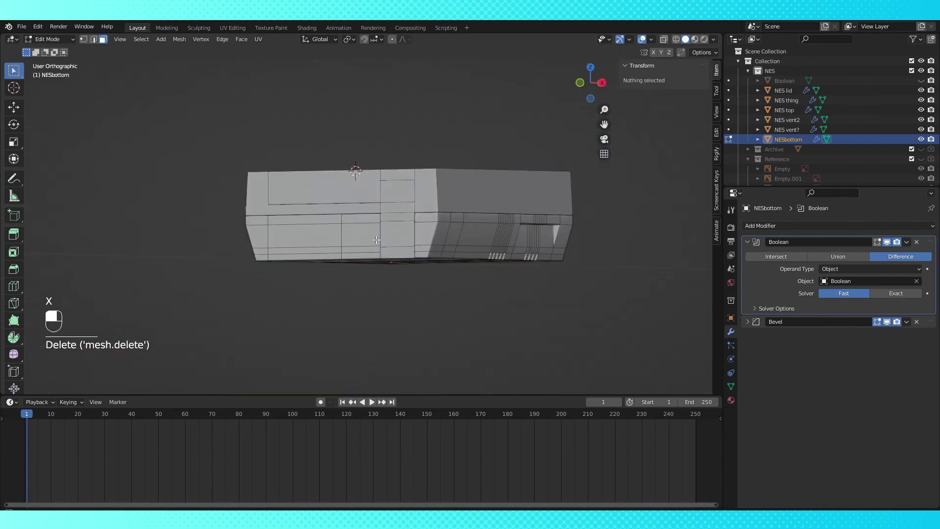
{"action": "key", "text": "Tab"}
{"action": "left_click", "coordinate": [597, 330]}
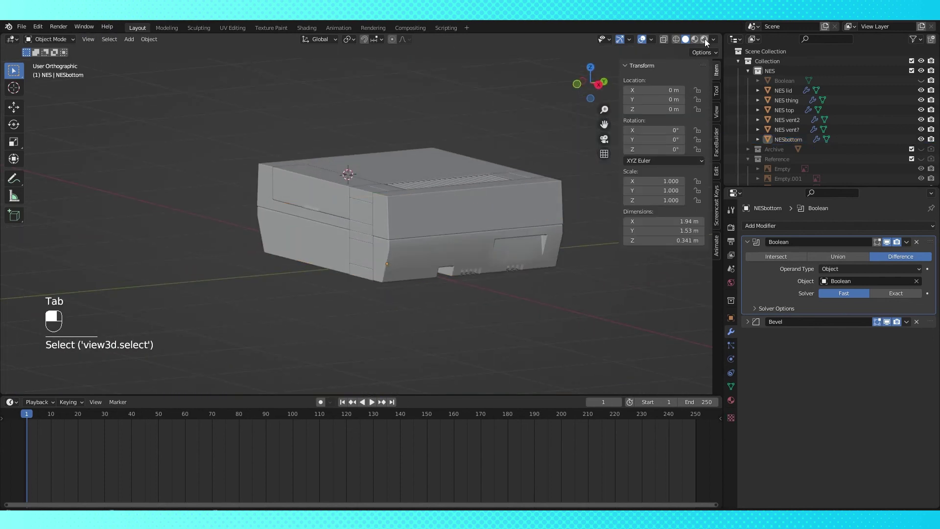
{"action": "middle_click", "coordinate": [701, 45]}
Orbit the view around the console to look at the bottom shell from the side
{"action": "left_click_drag", "start_coordinate": [585, 215], "coordinate": [688, 43]}
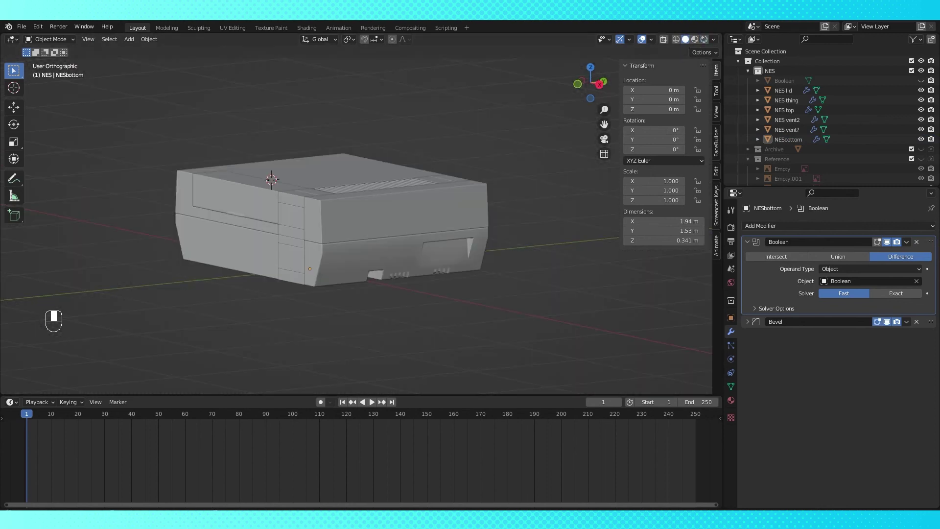
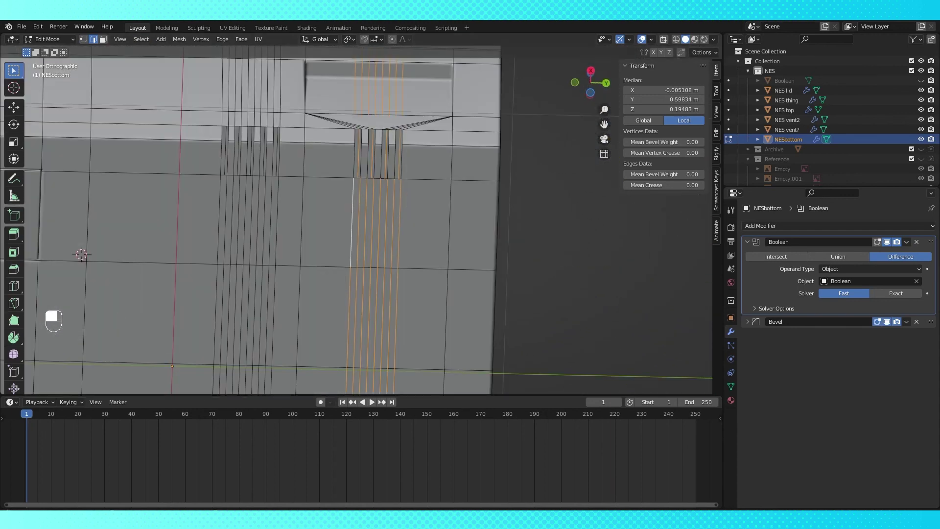
Dissolve the extra faces below the vent slots so they collapse into converging edges
{"action": "key", "text": "x"}
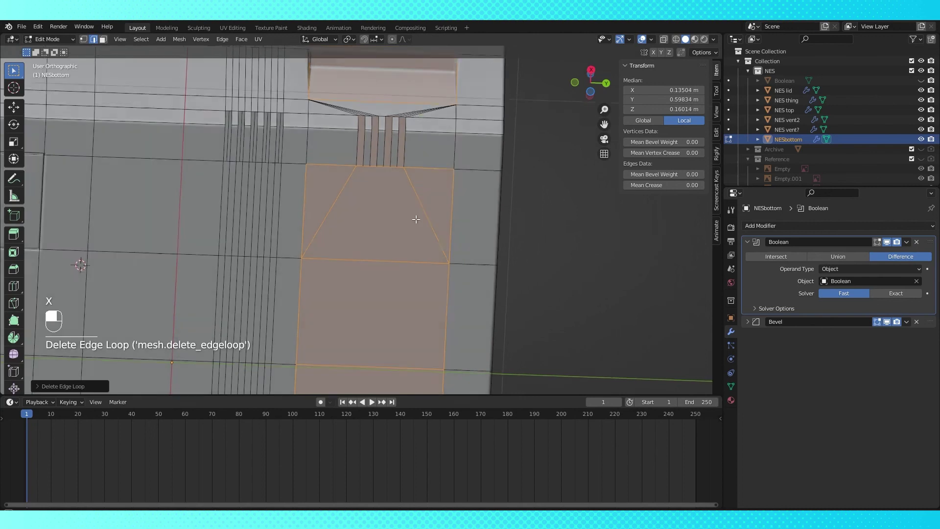